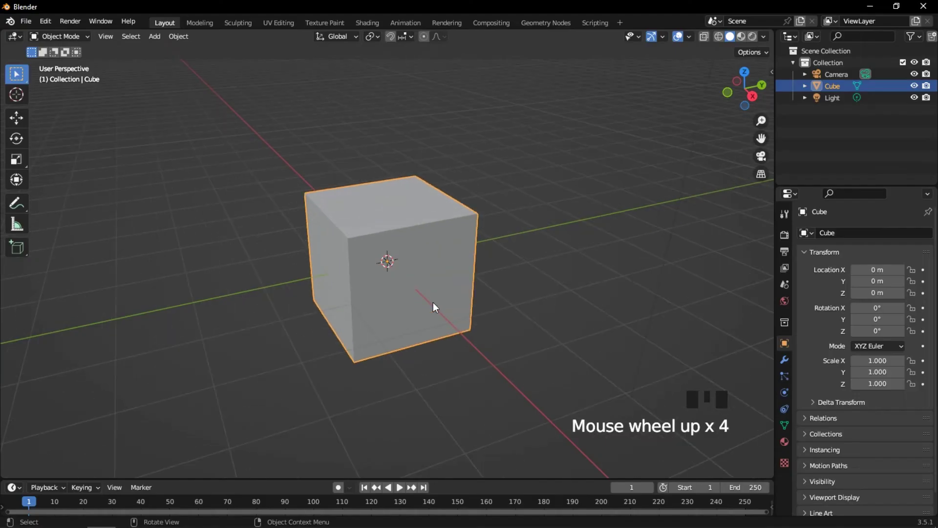
Step: Delete the default cube and add an Ico Sphere in its place
scroll(up, 3)
click(382, 308)
key(Delete)
key(shift+a)
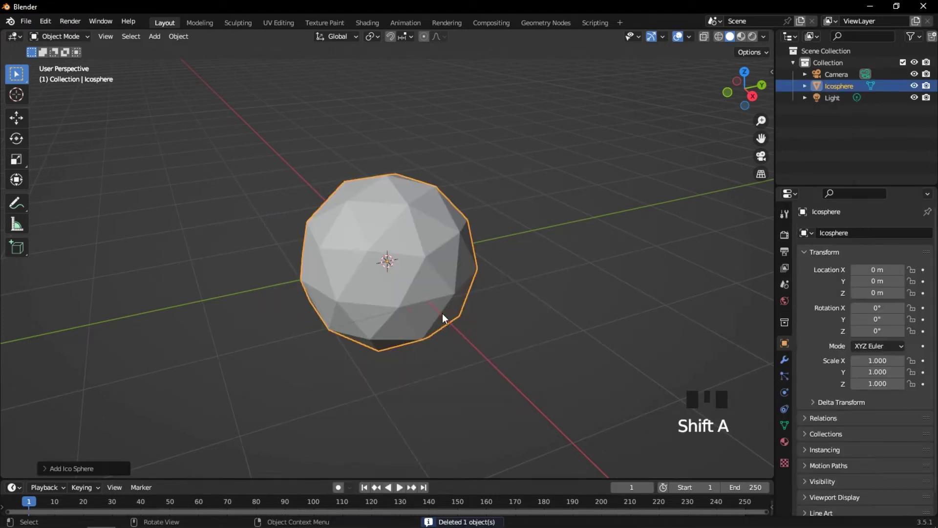
Step: Raise the icosphere to 4 subdivisions and bring up its modifier list
scroll(up, 3)
drag(45, 472, 474, 291)
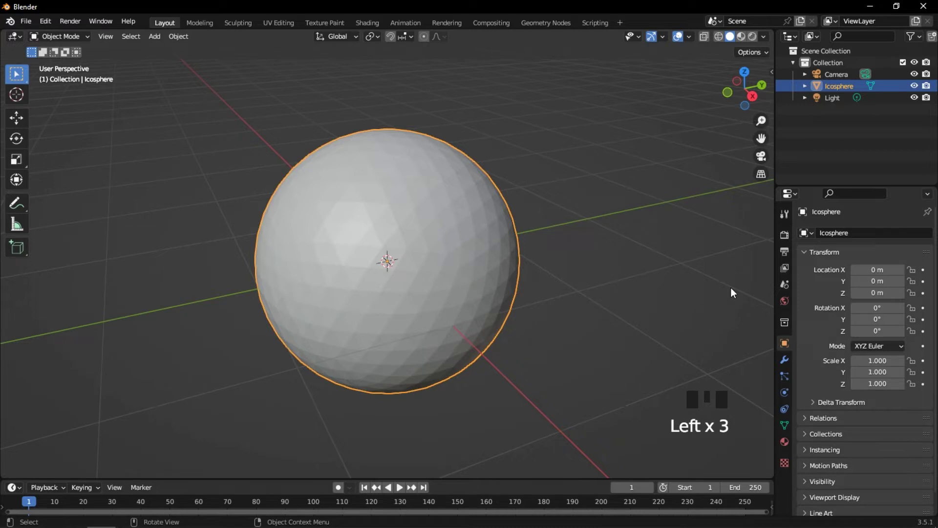
click(788, 365)
drag(791, 379, 791, 382)
click(789, 358)
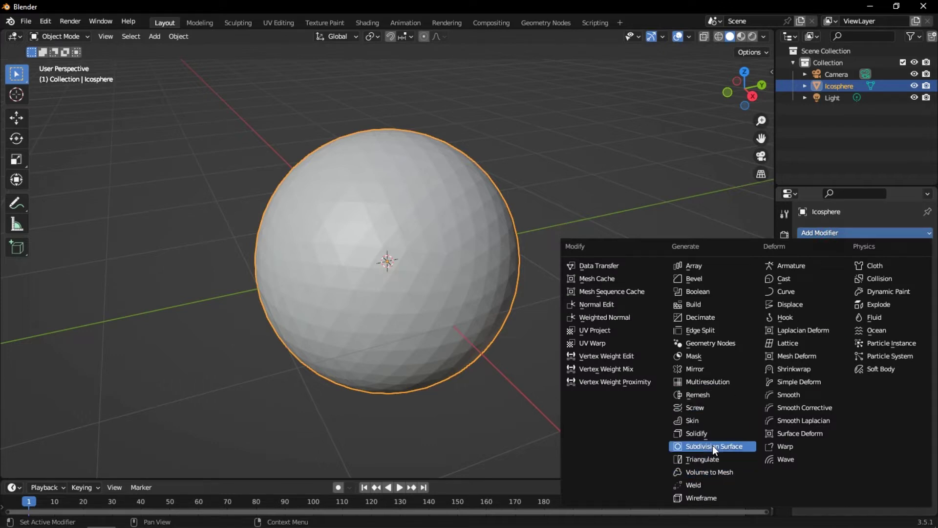
Step: Add a Subdivision Surface modifier (viewport 1, render 2) to the icosphere
click(714, 449)
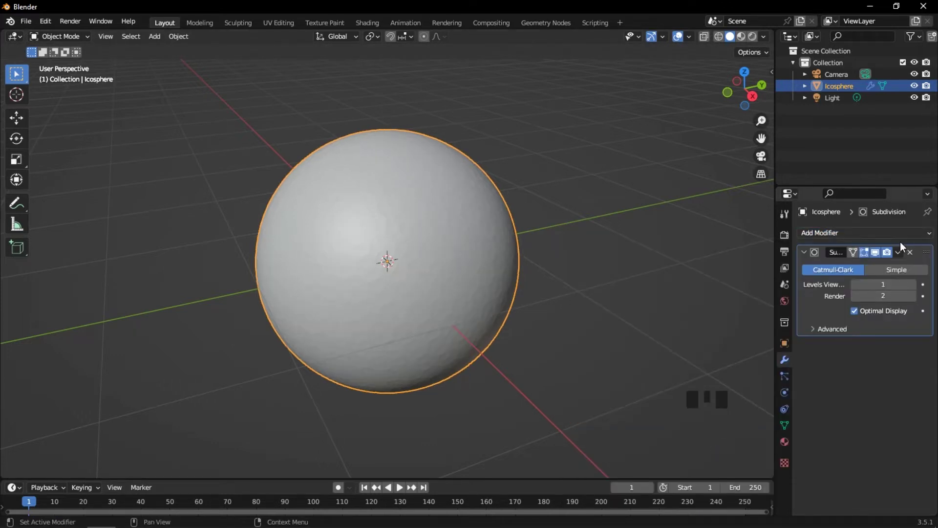
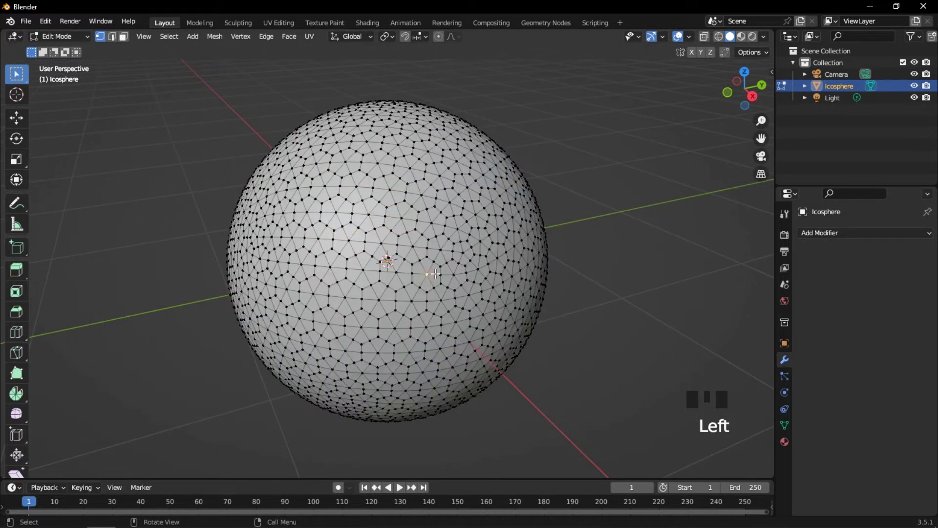
Step: Select same-edge-count vertices and dissolve them into flat hexagonal faces with a 5° Limited Dissolve
key(shift+g)
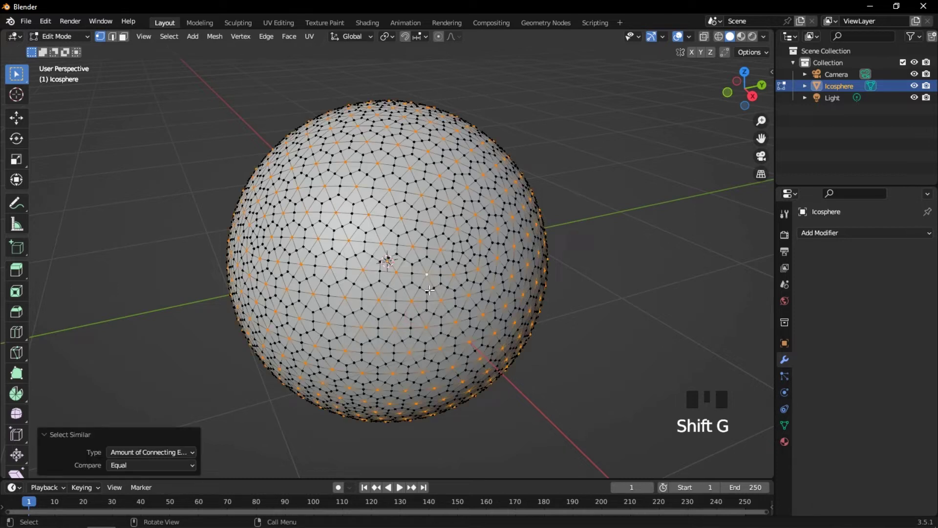
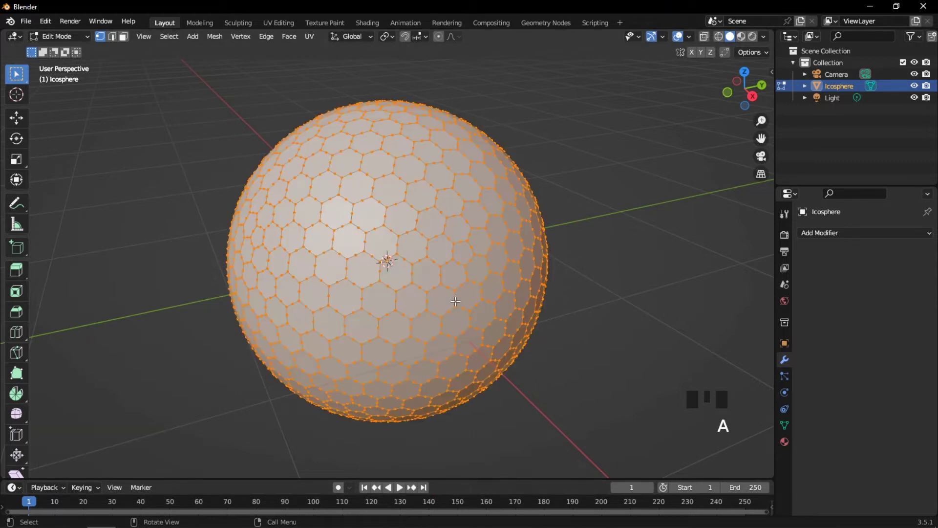
key(x)
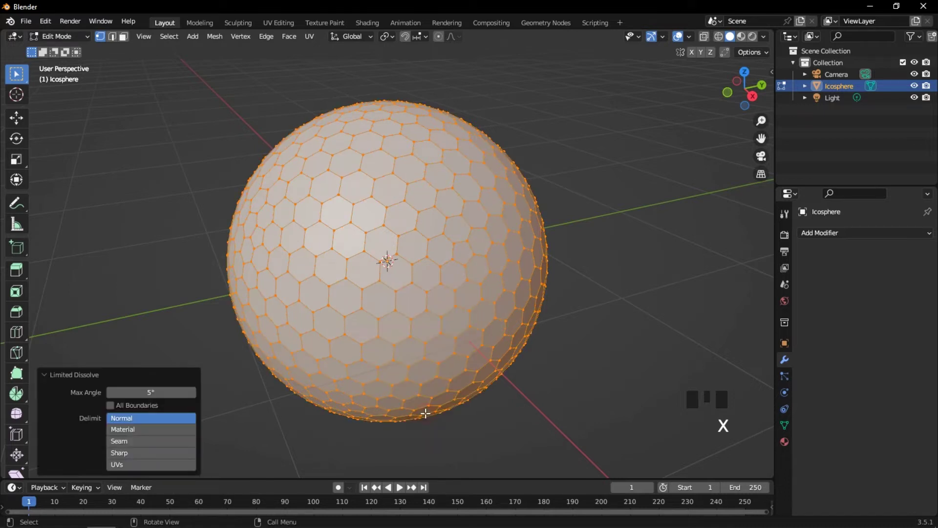
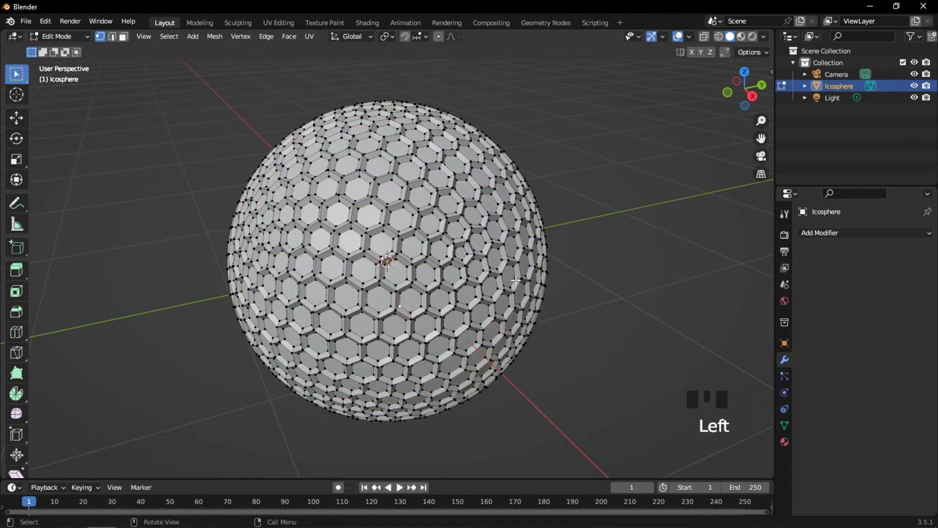
Step: Select the whole inset mesh and add a level-3 Subdivision Surface to smooth the dimples
key(a)
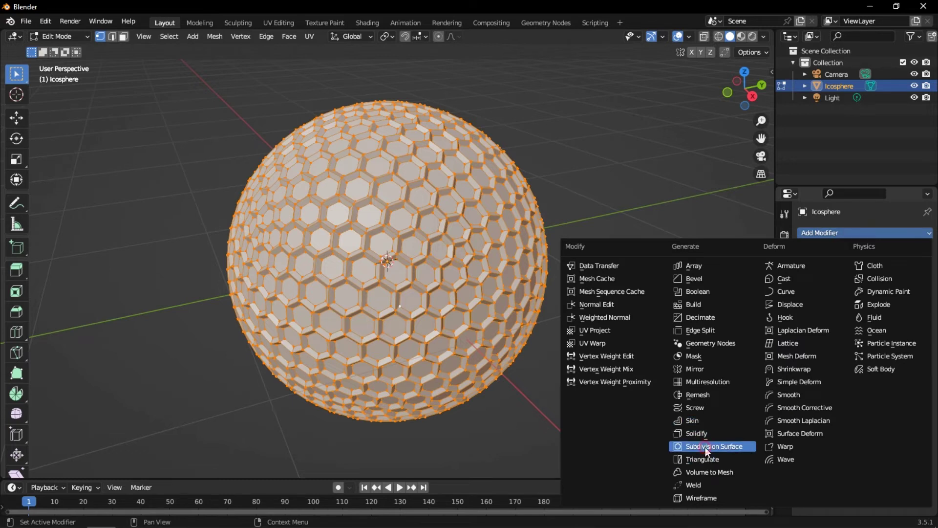
click(709, 450)
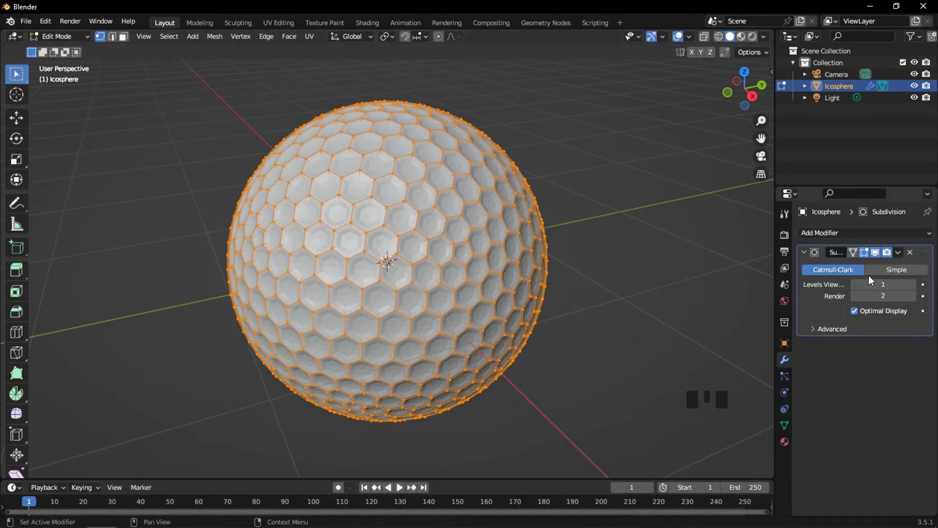
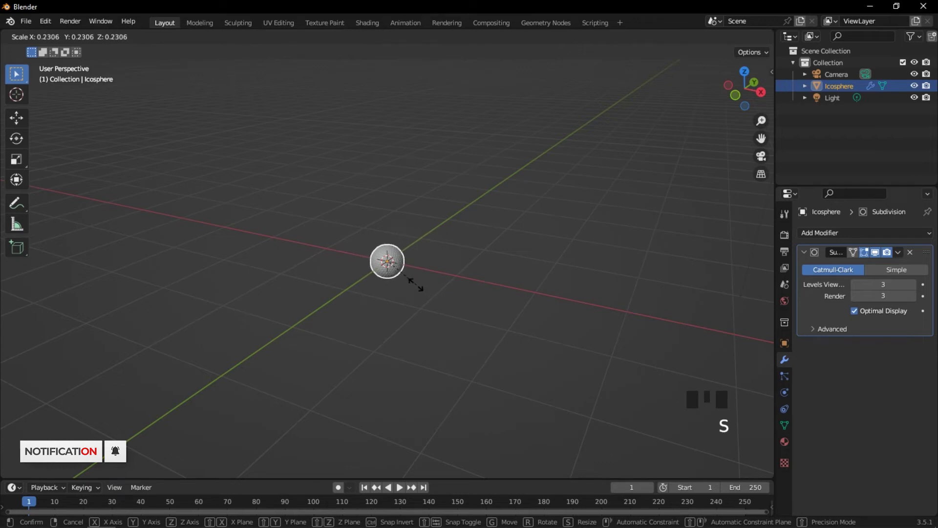
Step: Scale the ball down to golf-ball size, about 0.19
scroll(up, 3)
scroll(up, 3)
drag(451, 311, 434, 304)
click(405, 277)
Step: From front view, move the ball up along Z about 0.64 m
key(KP_1)
key(g)
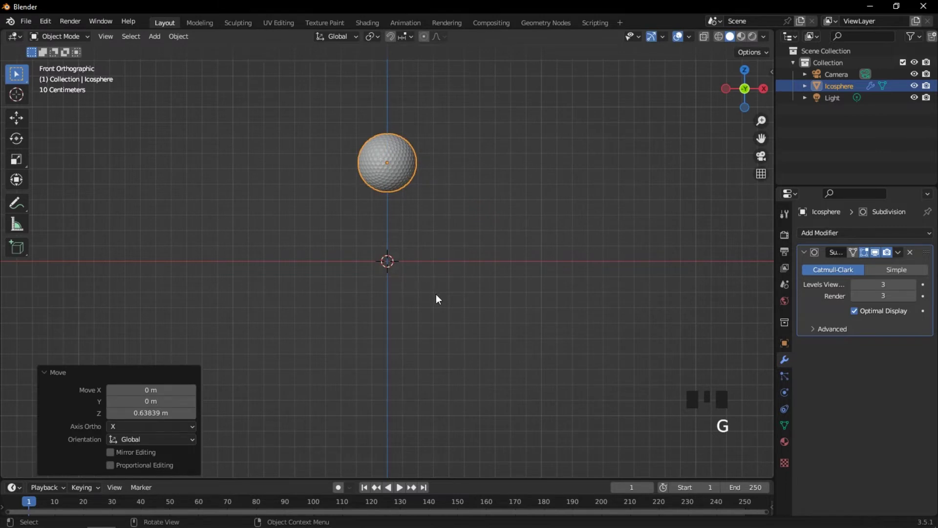
click(441, 296)
Step: Add a 5 m ground plane, hide the golf ball and select the plane
key(shift+a)
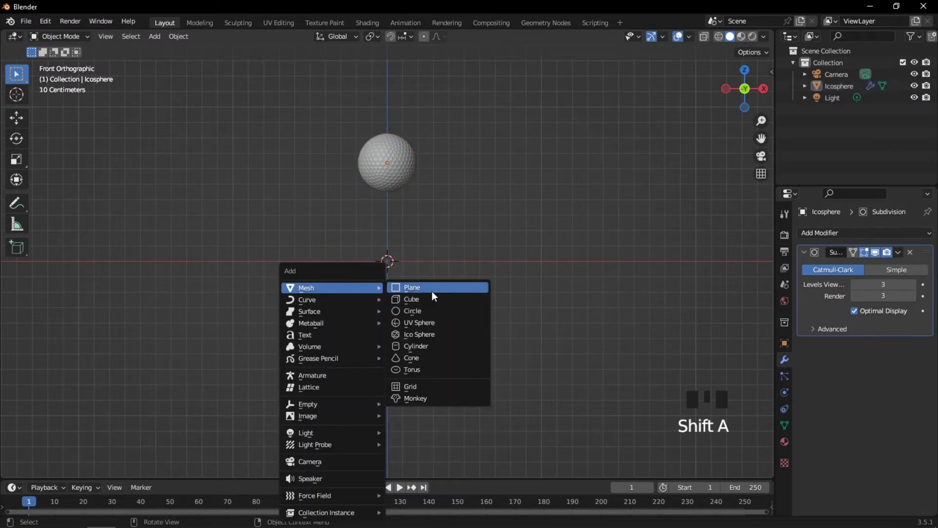
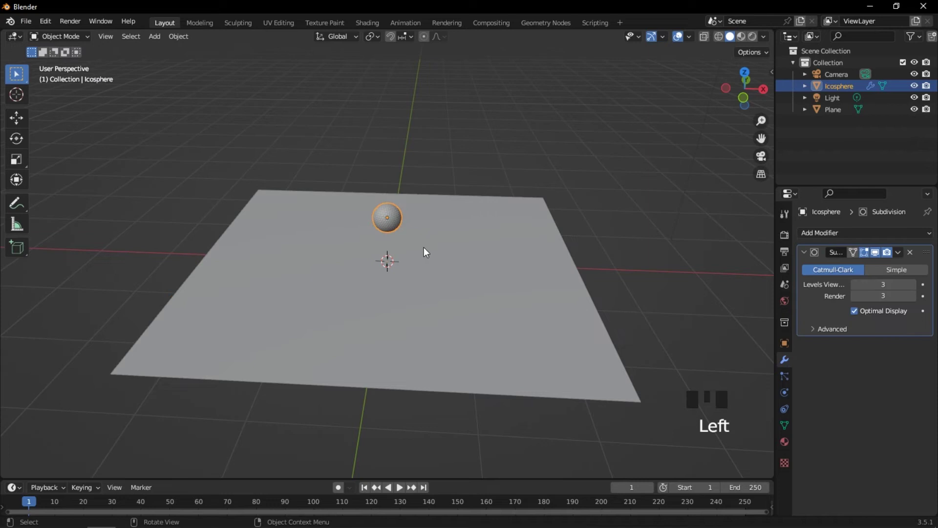
key(h)
click(409, 303)
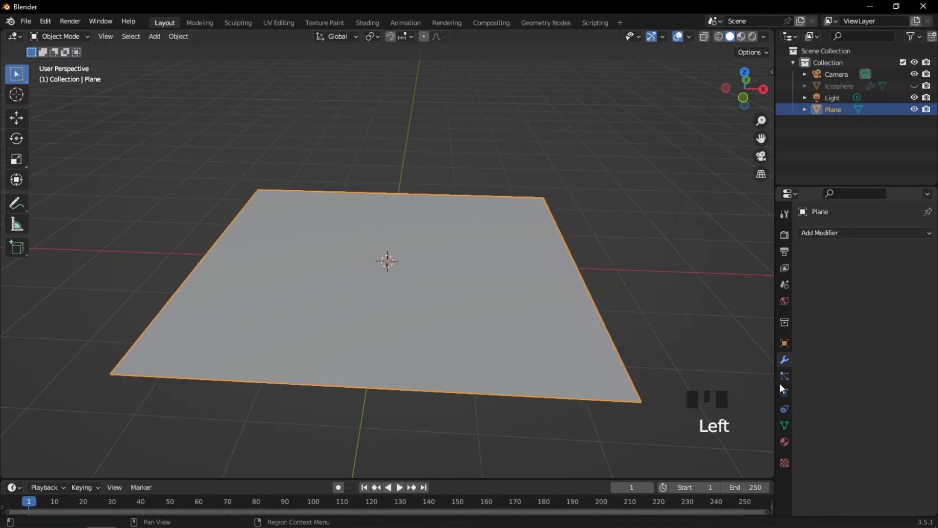
Step: Add a Hair particle system of 200000 strands, 0.1 m long, with advanced settings enabled
click(788, 377)
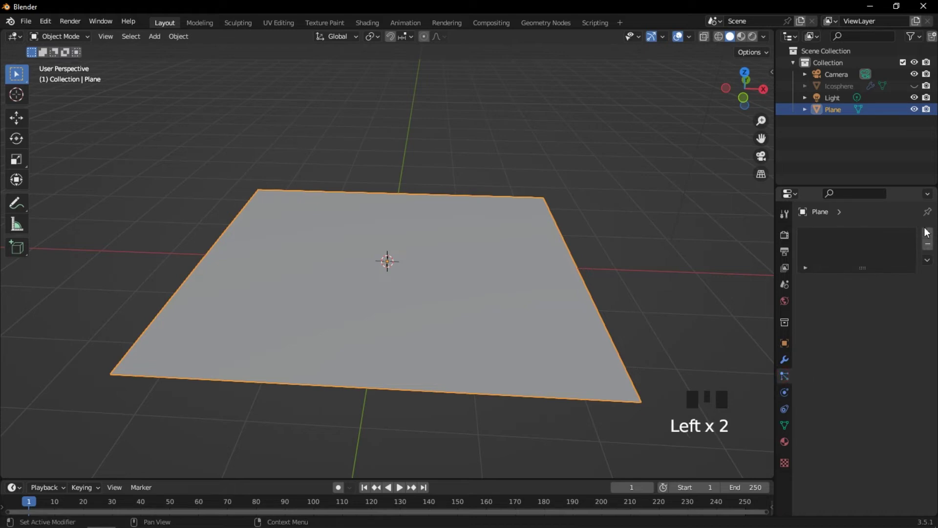
drag(929, 229, 907, 303)
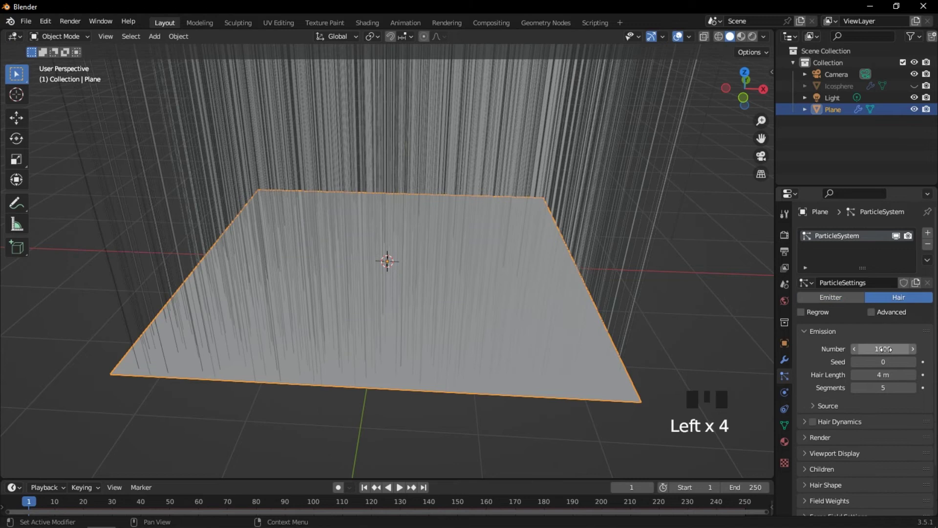
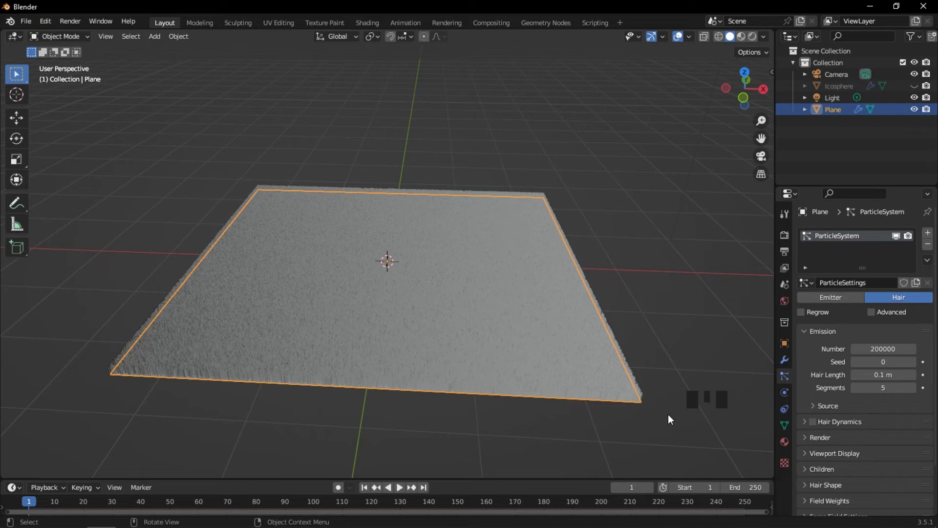
drag(592, 379, 877, 327)
click(877, 327)
scroll(down, 3)
drag(806, 424, 876, 421)
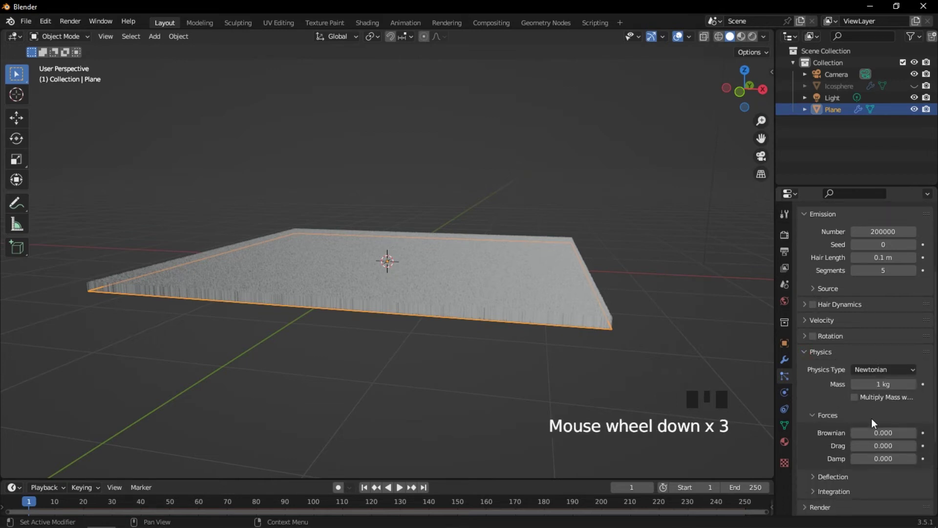
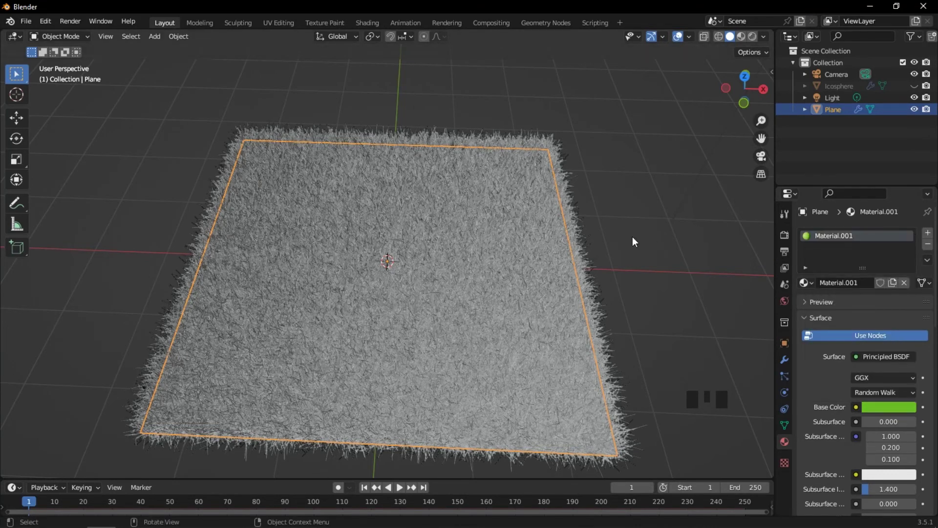
Step: Show Render Properties (Eevee) and switch viewport shading to Material Preview for the green grass
click(509, 265)
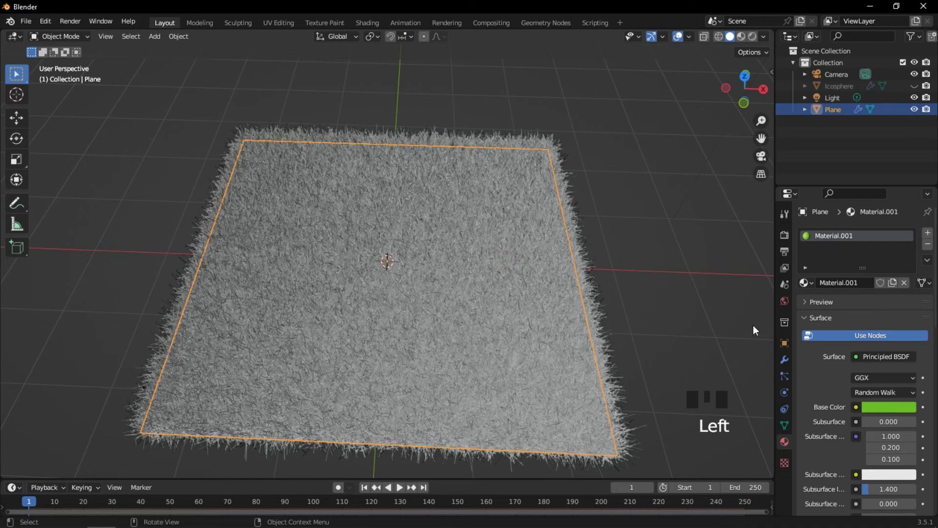
drag(785, 241, 737, 252)
click(515, 288)
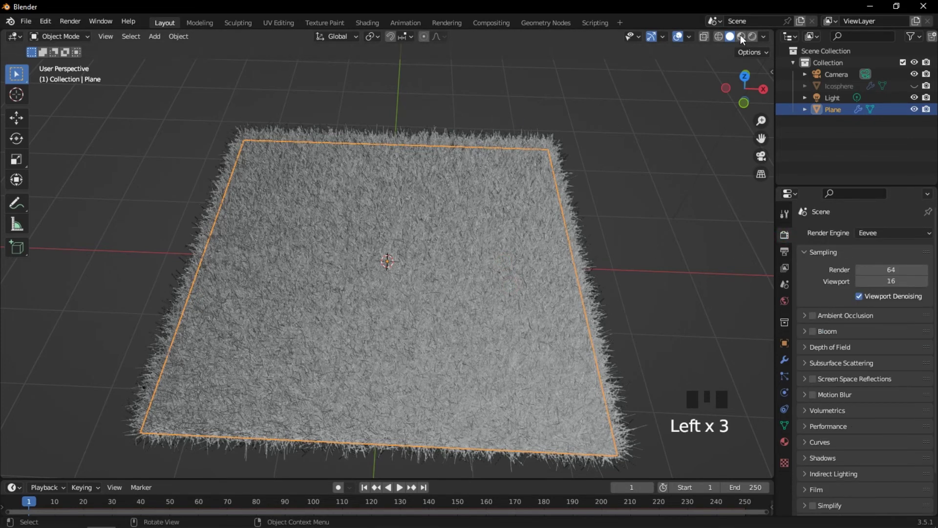
click(553, 224)
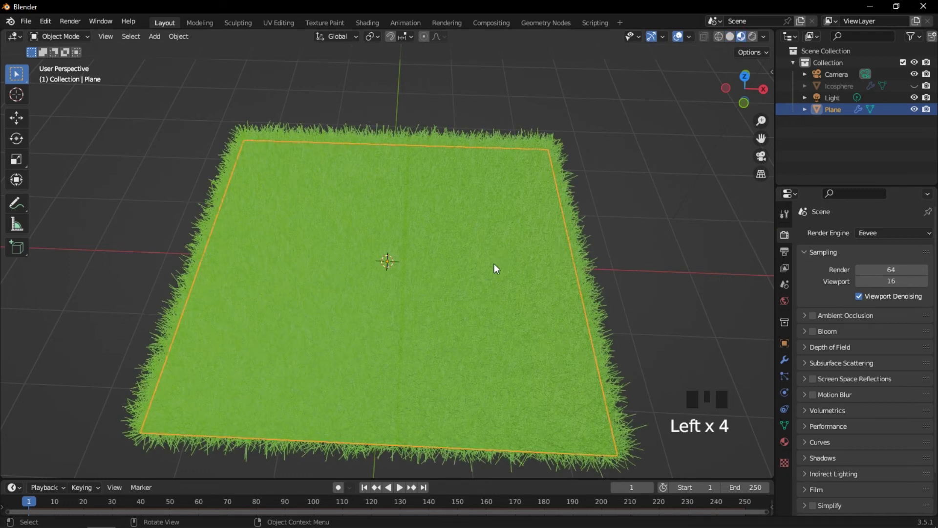
Step: Unhide the golf ball and, from front view, lower it about 0.24 m onto the grass
drag(515, 289, 516, 235)
key(alt+h)
scroll(up, 3)
click(515, 135)
key(KP_1)
drag(397, 195, 442, 191)
key(g)
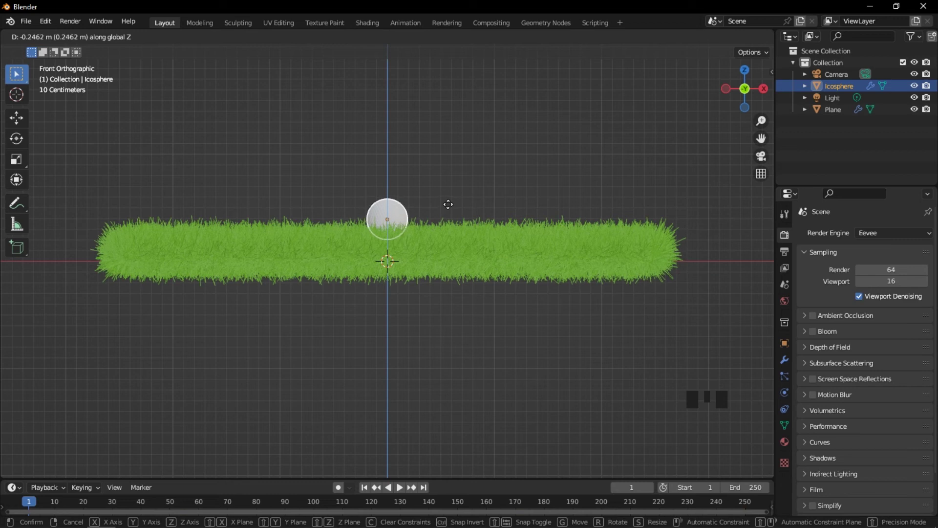
drag(440, 241, 436, 241)
Step: Orbit closer to the ball and set the render engine to Cycles
scroll(up, 3)
drag(463, 203, 755, 172)
click(888, 236)
drag(888, 236, 600, 220)
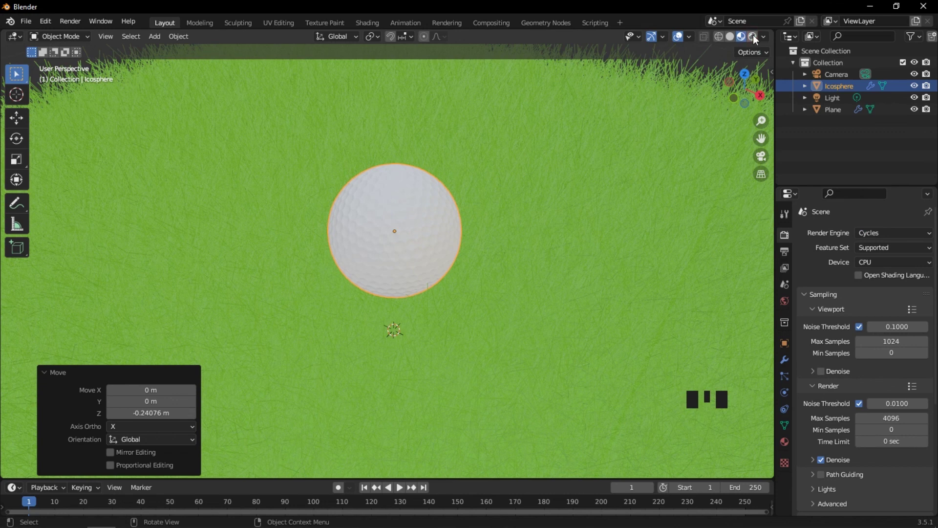
Step: Switch viewport shading to Rendered for a live Cycles preview of ball and grass
click(757, 37)
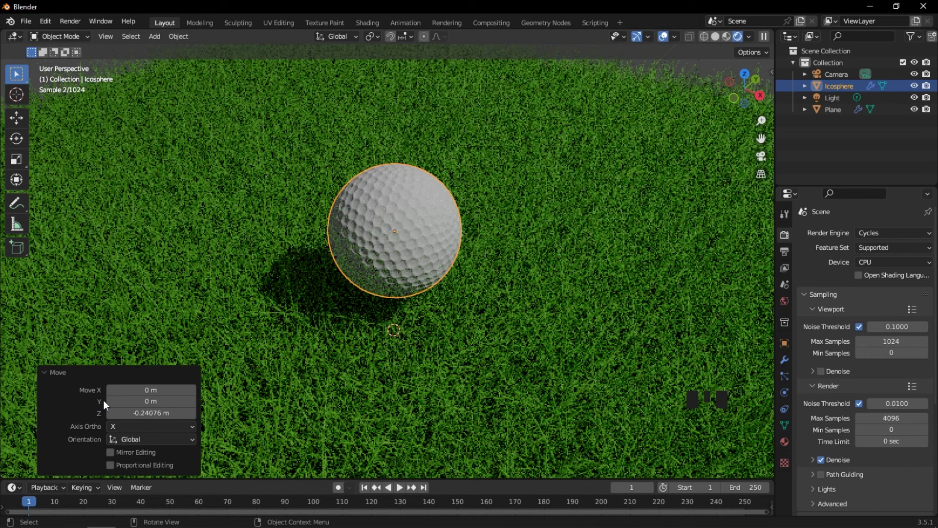